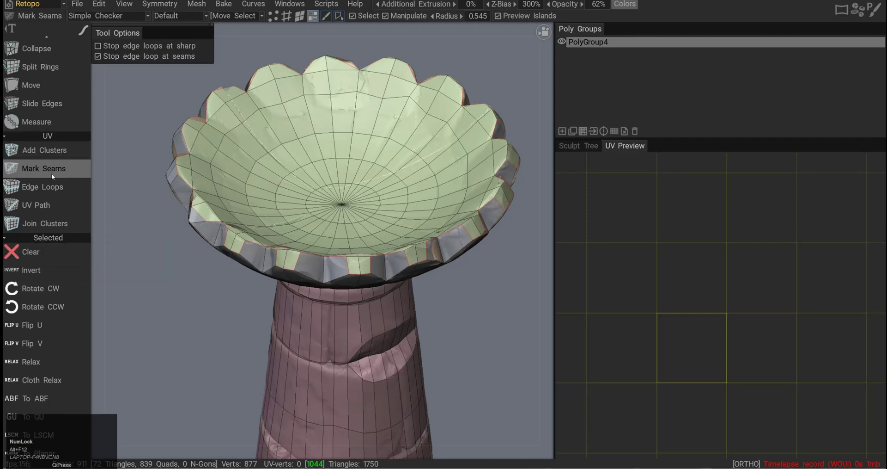
- Browse the UV Commands panel and toggle the preview layout with Alt+F12
{"action": "scroll", "scroll_direction": "up", "scroll_amount": 3}
{"action": "left_click", "coordinate": [54, 109]}
{"action": "scroll", "scroll_direction": "up", "scroll_amount": 3}
{"action": "left_click", "coordinate": [51, 122]}
{"action": "scroll", "scroll_direction": "down", "scroll_amount": 3}
{"action": "left_click", "coordinate": [51, 217]}
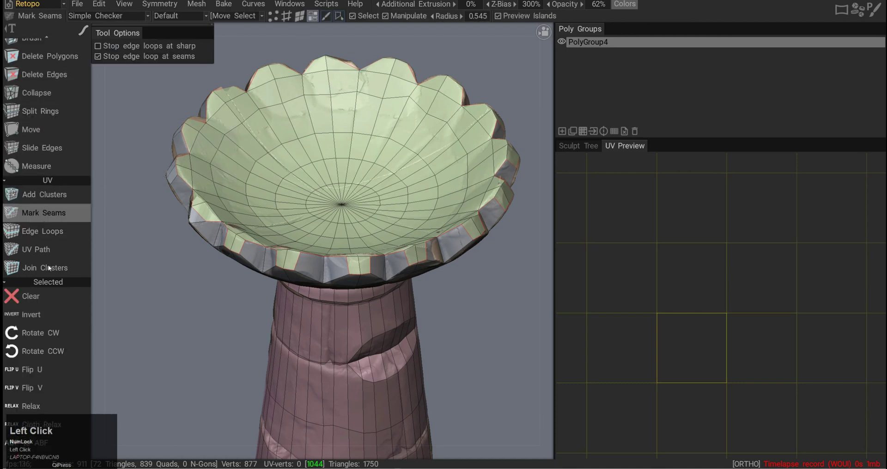
{"action": "scroll", "scroll_direction": "down", "scroll_amount": 3}
{"action": "key", "text": "alt+F12"}
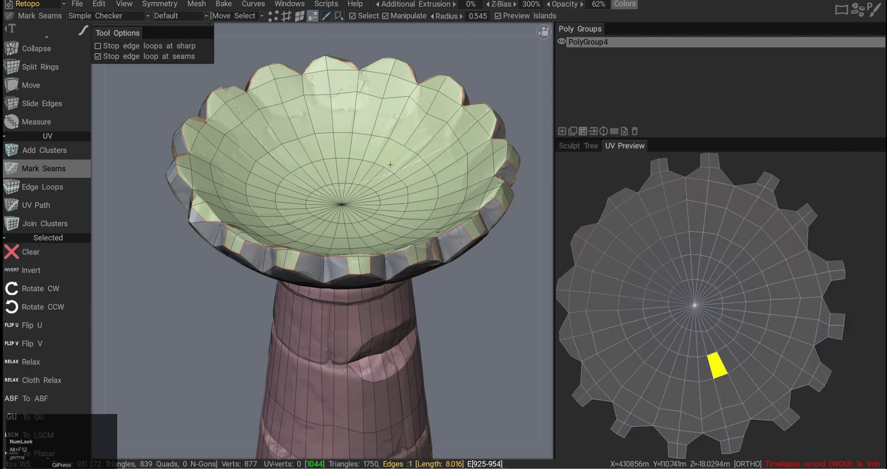
{"action": "key", "text": "alt+F12"}
- Unwrap the birdbath mesh into UV shells along its seams, showing the checker texture
{"action": "right_click", "coordinate": [737, 309]}
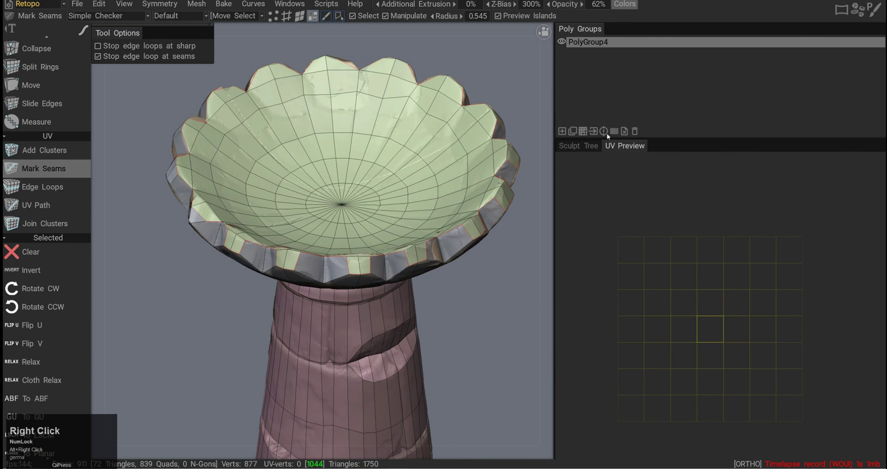
{"action": "middle_click", "coordinate": [698, 289]}
{"action": "right_click", "coordinate": [685, 250]}
{"action": "middle_click", "coordinate": [697, 255]}
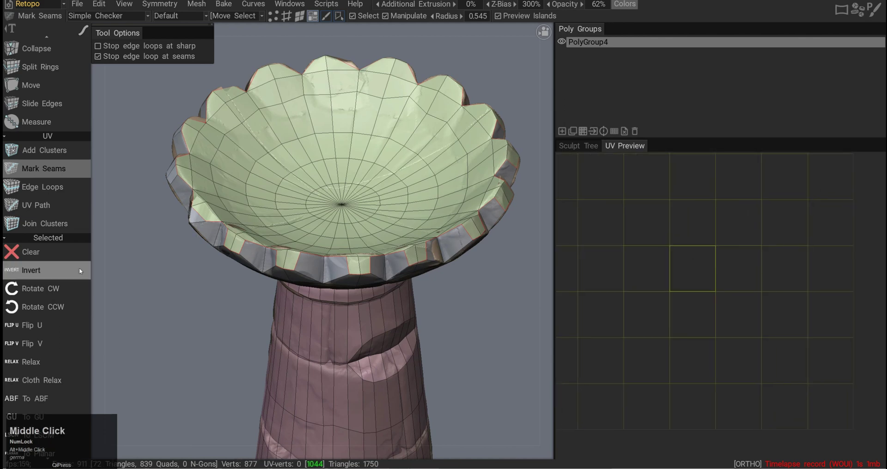
{"action": "scroll", "scroll_direction": "down", "scroll_amount": 3}
{"action": "scroll", "scroll_direction": "down", "scroll_amount": 3}
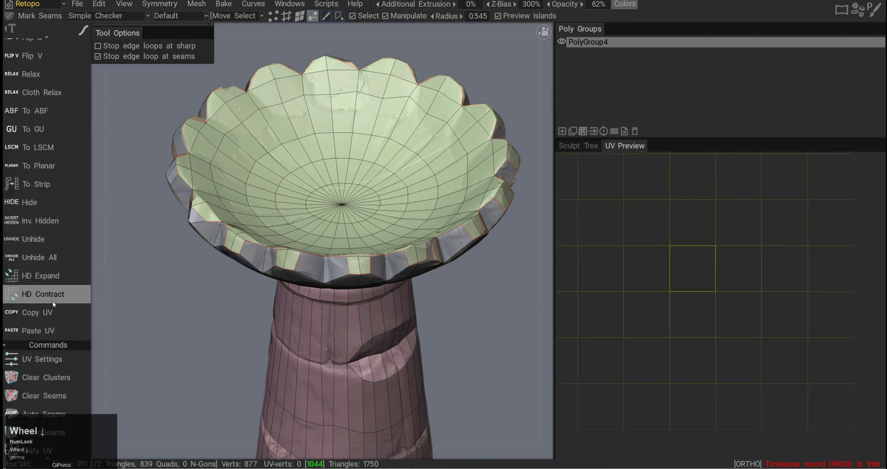
{"action": "left_click", "coordinate": [53, 312]}
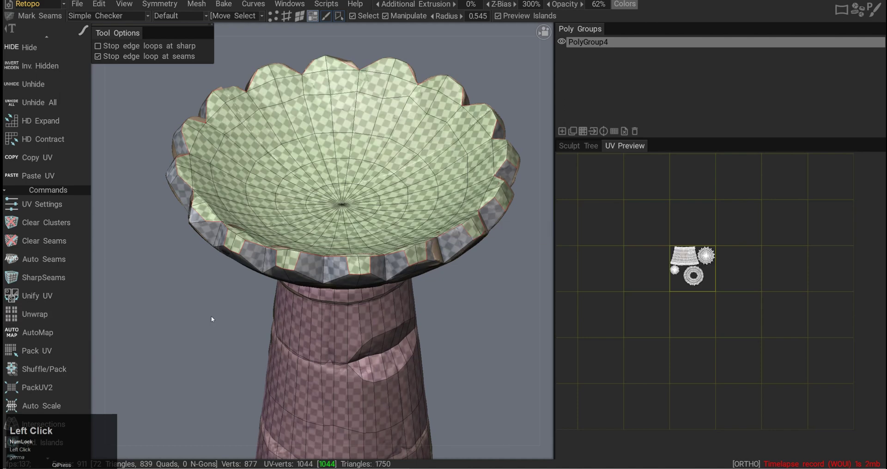
- Zoom into the UV Preview to inspect the four new islands
{"action": "right_click", "coordinate": [244, 267]}
{"action": "middle_click", "coordinate": [245, 266]}
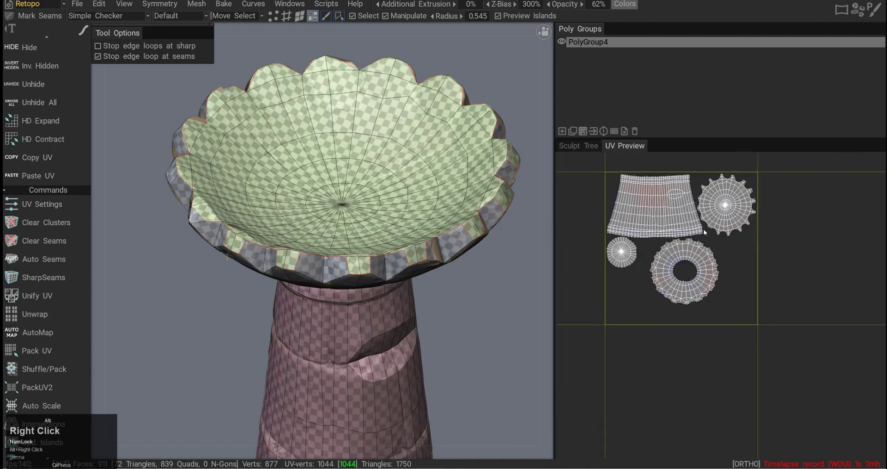
{"action": "scroll", "scroll_direction": "up", "scroll_amount": 3}
{"action": "scroll", "scroll_direction": "up", "scroll_amount": 3}
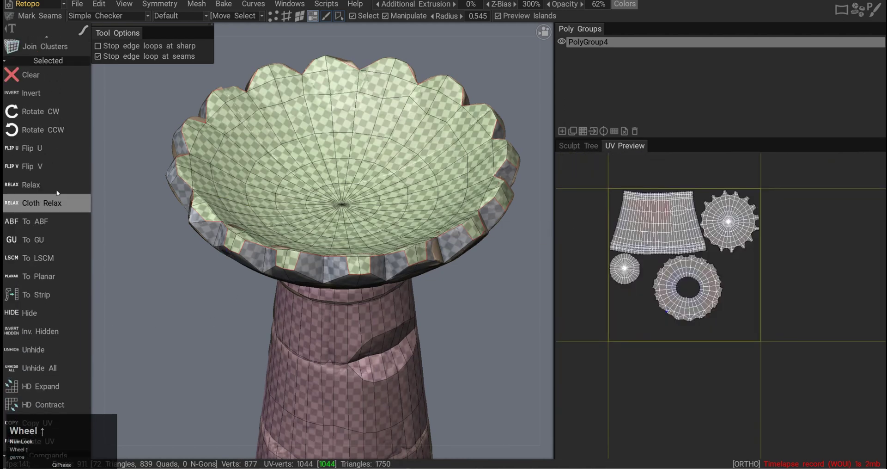
{"action": "scroll", "scroll_direction": "up", "scroll_amount": 3}
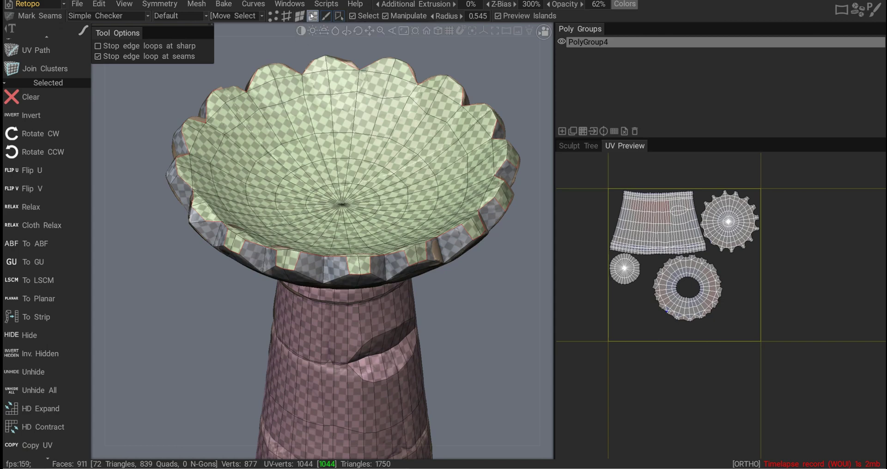
- Adjust the UV layout view and switch to island selection mode with E
{"action": "middle_click", "coordinate": [650, 226]}
{"action": "right_click", "coordinate": [664, 239]}
{"action": "middle_click", "coordinate": [665, 243]}
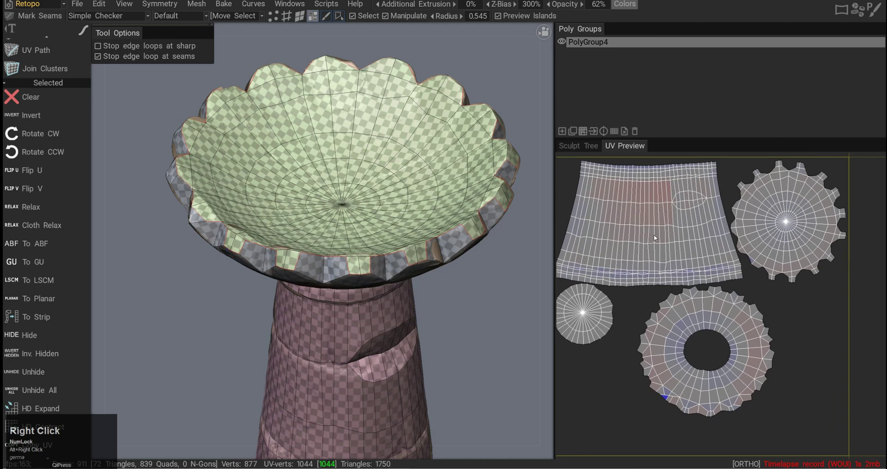
{"action": "key", "text": "e"}
{"action": "left_click", "coordinate": [699, 229]}
{"action": "right_click", "coordinate": [718, 274]}
{"action": "left_click_drag", "start_coordinate": [648, 224], "coordinate": [597, 272]}
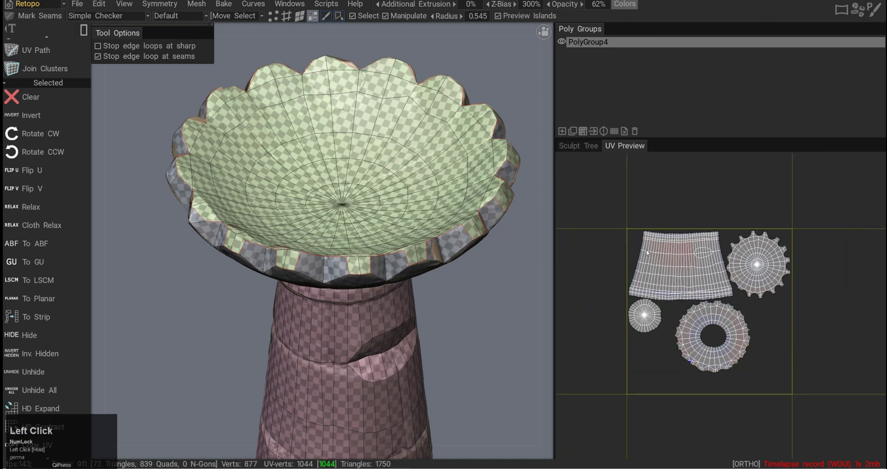
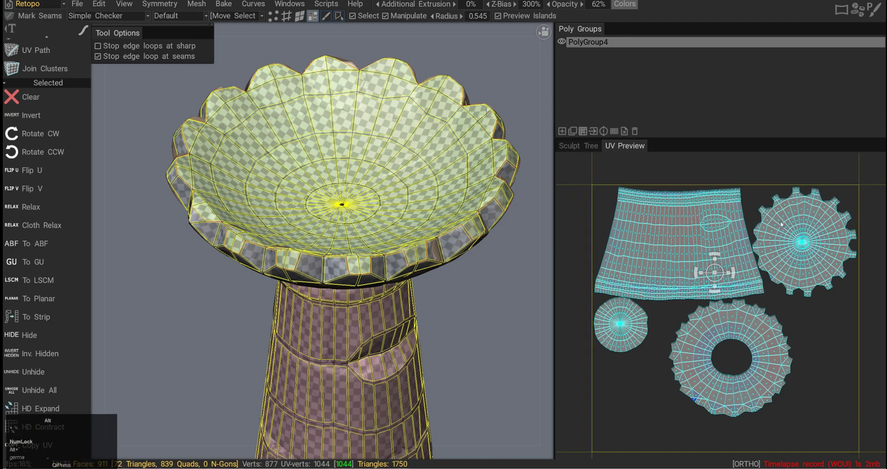
- Select the rim ring shell, then invert the selection to the other shells
{"action": "left_click", "coordinate": [790, 227]}
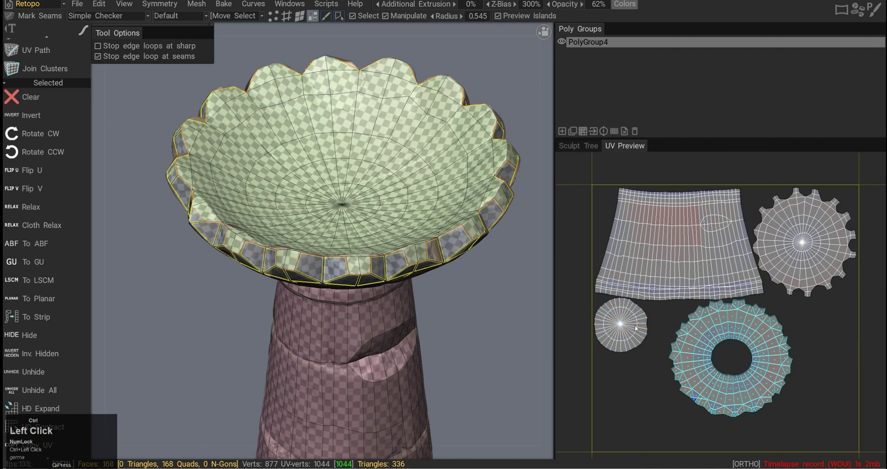
{"action": "key", "text": "alt+`"}
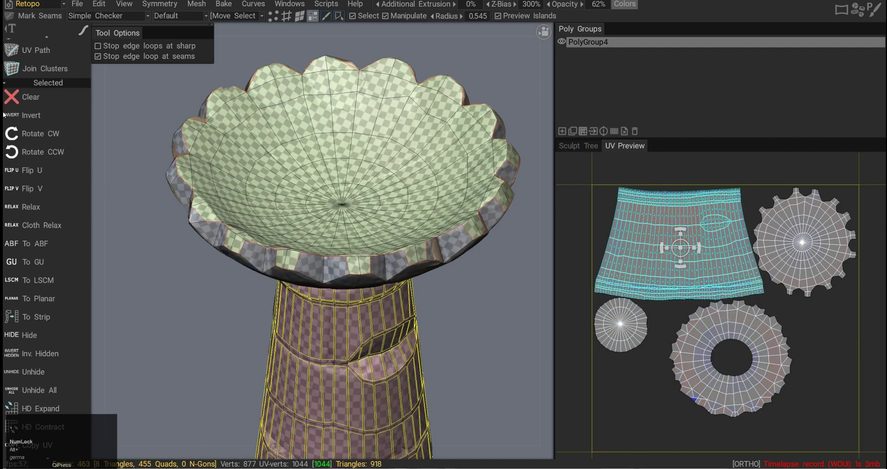
{"action": "left_click", "coordinate": [39, 99]}
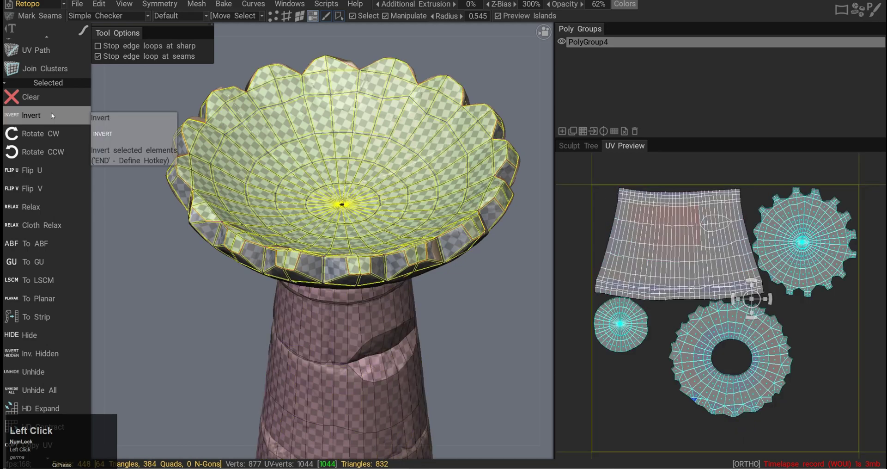
- Invert back to the column shell and try rotating it, then undo the rotation
{"action": "key", "text": "alt+`"}
{"action": "left_click_drag", "start_coordinate": [717, 237], "coordinate": [708, 223]}
{"action": "key", "text": "ctrl+z"}
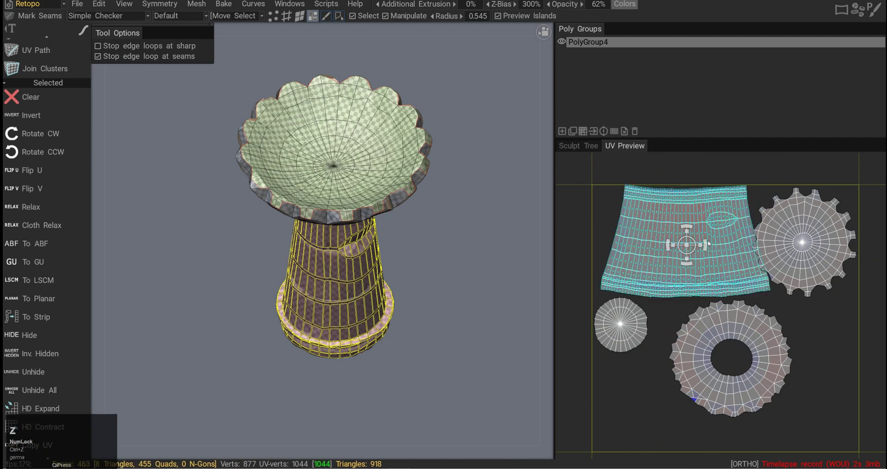
{"action": "left_click_drag", "start_coordinate": [705, 224], "coordinate": [713, 250]}
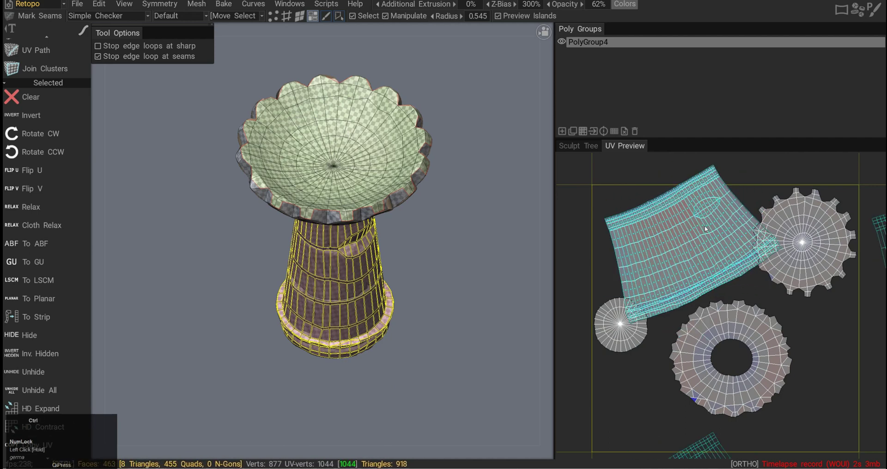
{"action": "key", "text": "ctrl+z"}
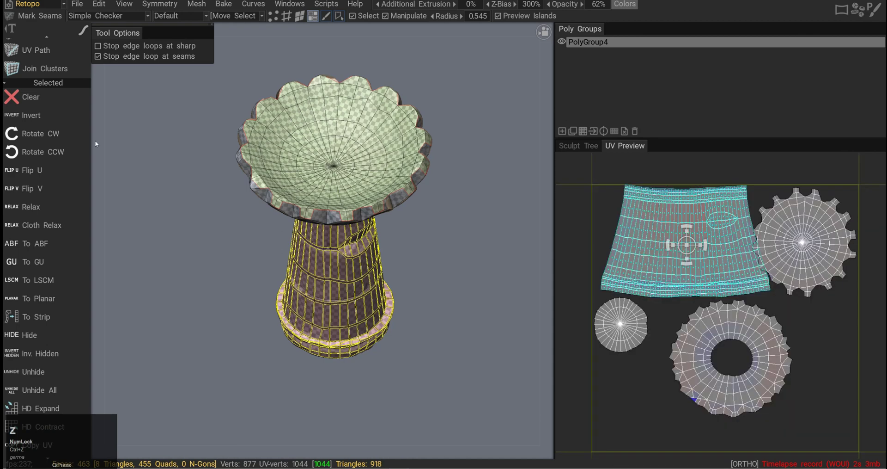
- Flip the column's UV shell with Flip U and relax it
{"action": "left_click", "coordinate": [54, 136]}
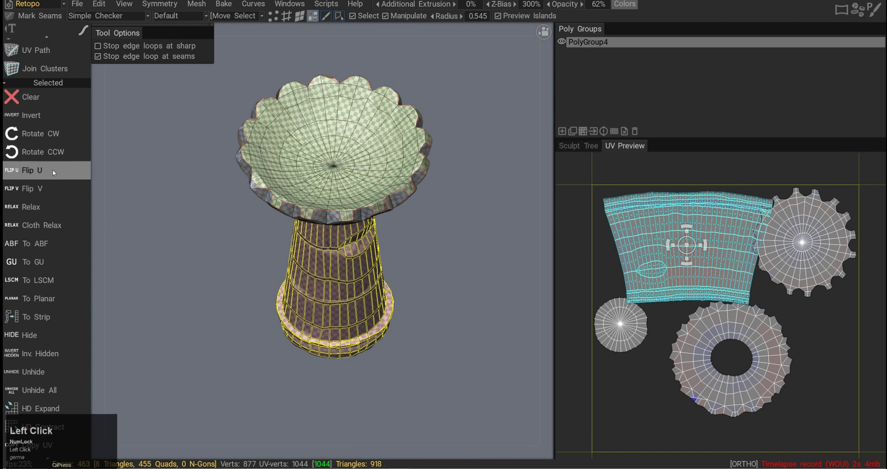
{"action": "left_click", "coordinate": [59, 172]}
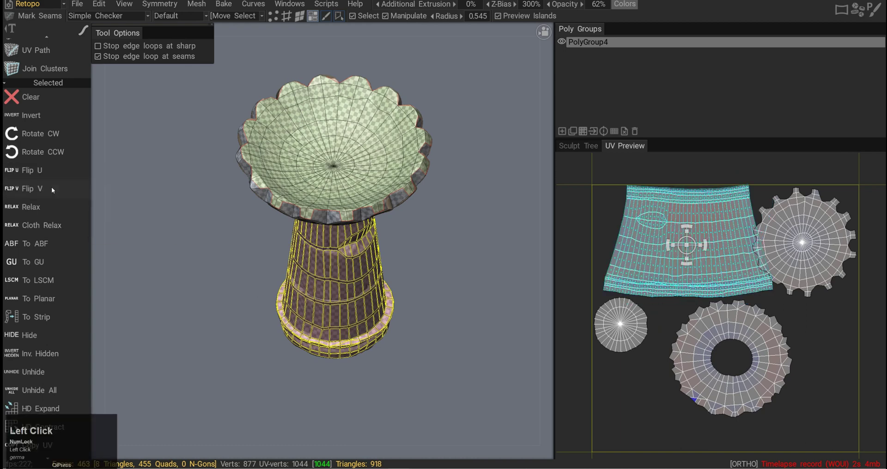
{"action": "left_click", "coordinate": [59, 188]}
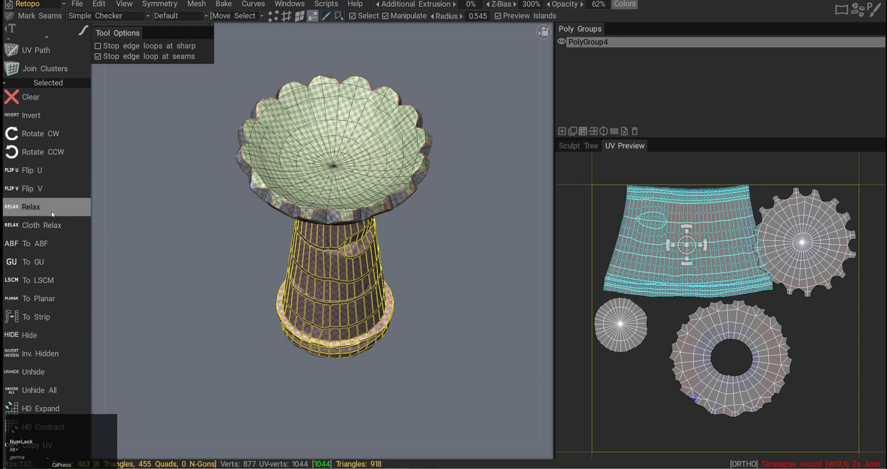
- Re-unwrap the column shell with To ABF angle-based flattening, then refit the view
{"action": "left_click", "coordinate": [51, 211]}
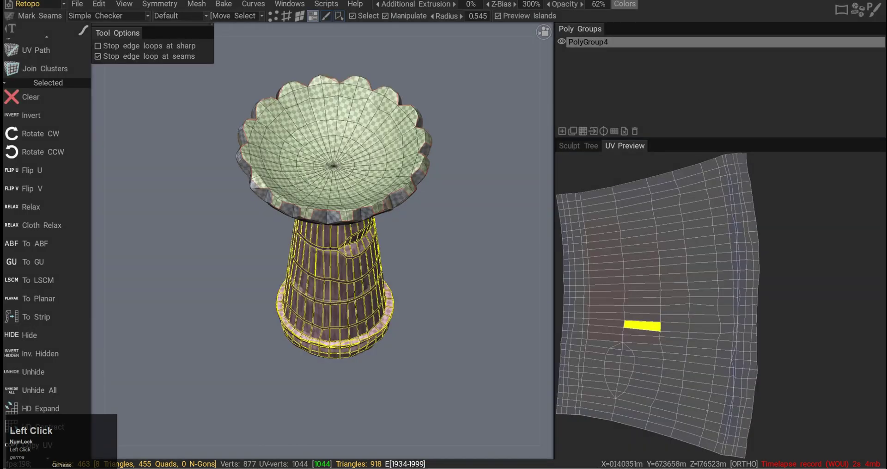
{"action": "key", "text": "ctrl+z"}
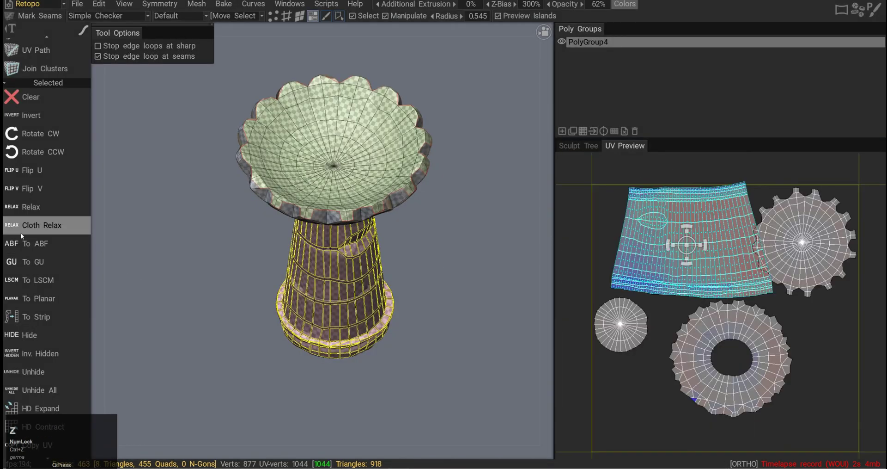
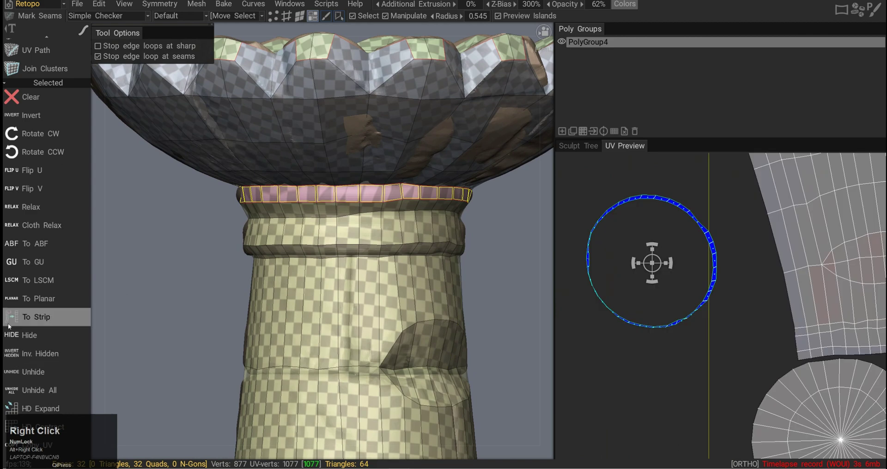
- Straighten the ring shell into a strip with To Strip, then select the column shell
{"action": "left_click", "coordinate": [31, 322]}
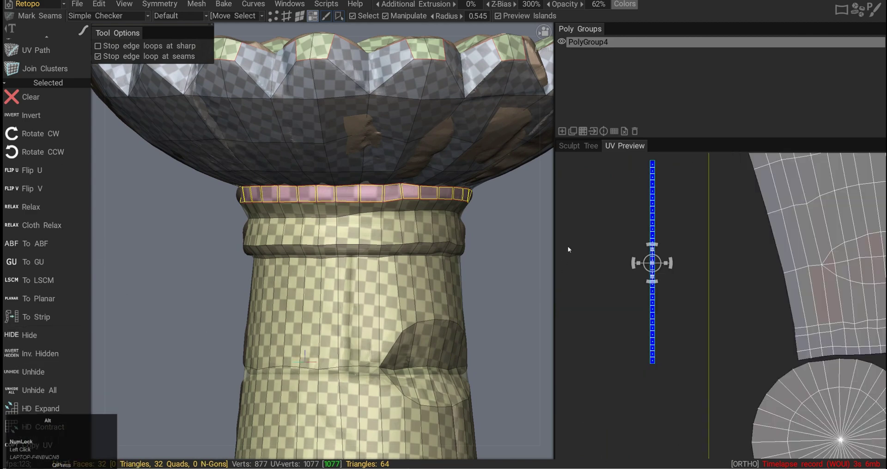
{"action": "middle_click", "coordinate": [671, 259]}
{"action": "right_click", "coordinate": [666, 263]}
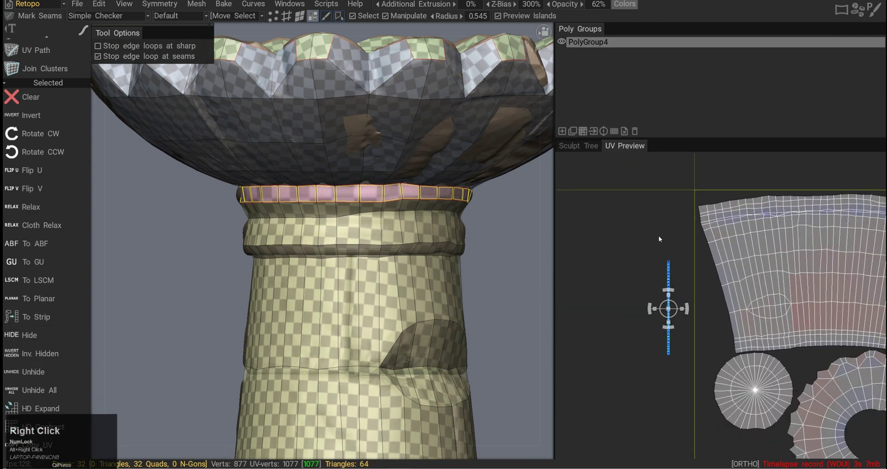
{"action": "middle_click", "coordinate": [683, 305]}
{"action": "left_click", "coordinate": [714, 267]}
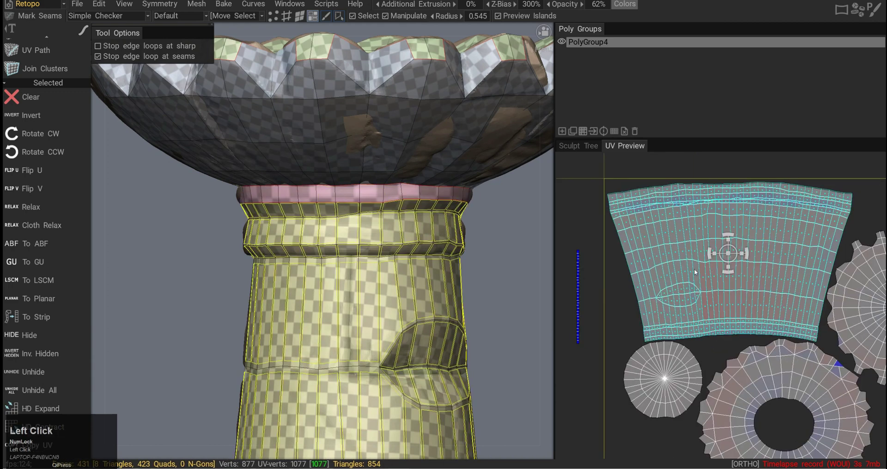
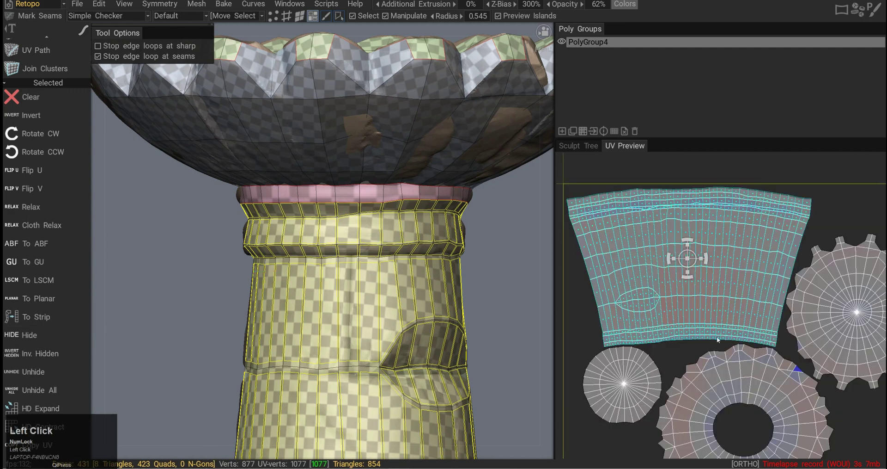
{"action": "middle_click", "coordinate": [764, 317]}
{"action": "right_click", "coordinate": [792, 330]}
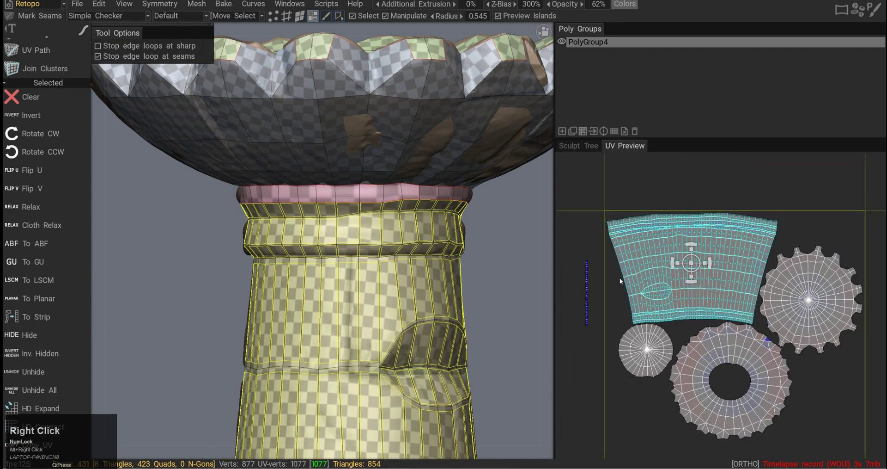
{"action": "key", "text": "alt+F12"}
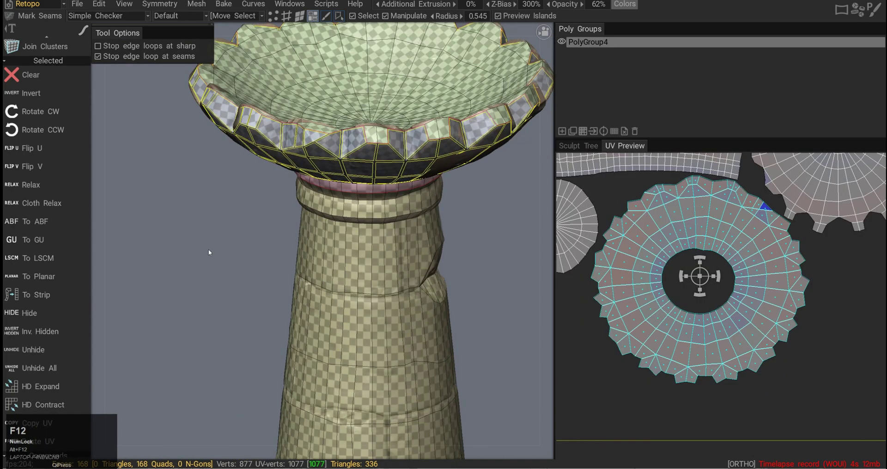
{"action": "middle_click", "coordinate": [236, 244]}
{"action": "left_click", "coordinate": [228, 246]}
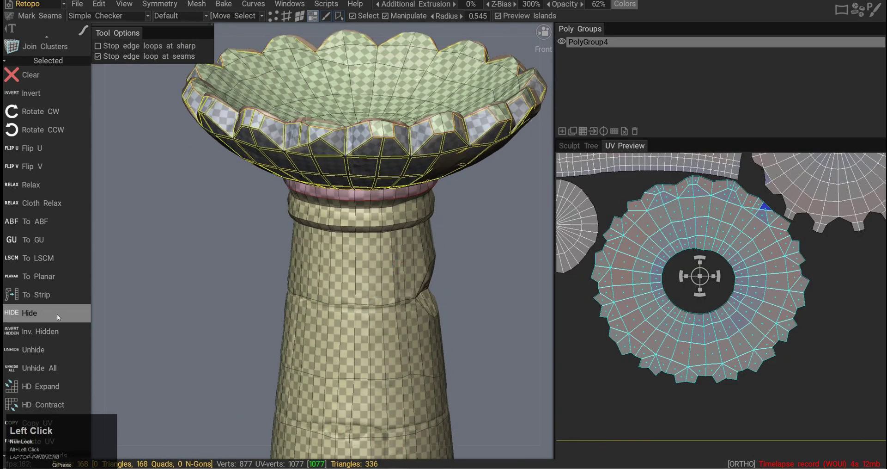
{"action": "left_click", "coordinate": [61, 317]}
{"action": "left_click_drag", "start_coordinate": [295, 226], "coordinate": [286, 187]}
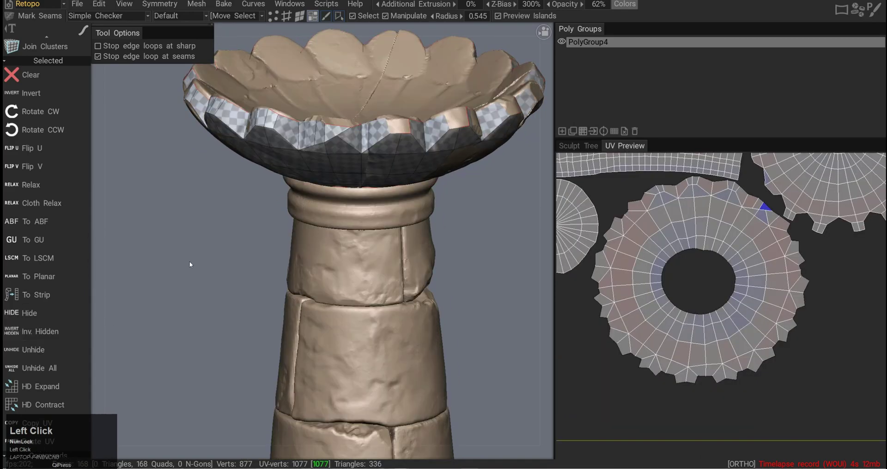
{"action": "left_click_drag", "start_coordinate": [190, 290], "coordinate": [61, 356]}
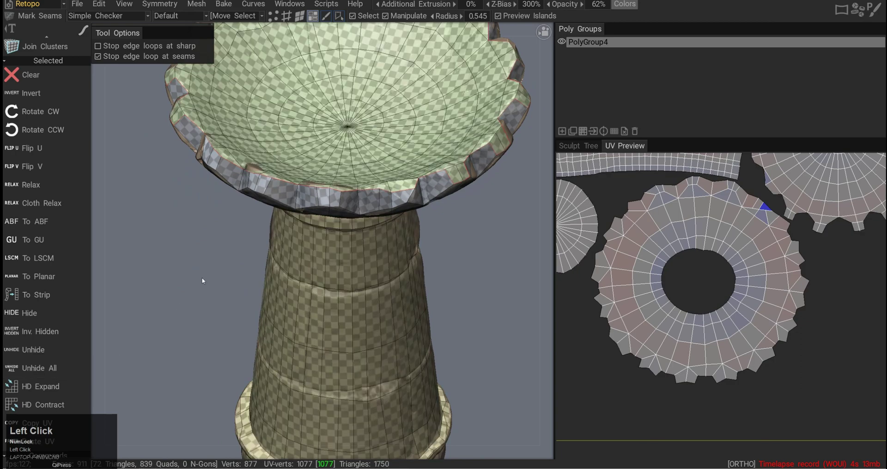
{"action": "left_click", "coordinate": [213, 281]}
{"action": "middle_click", "coordinate": [271, 238]}
{"action": "left_click", "coordinate": [206, 267]}
{"action": "middle_click", "coordinate": [404, 238]}
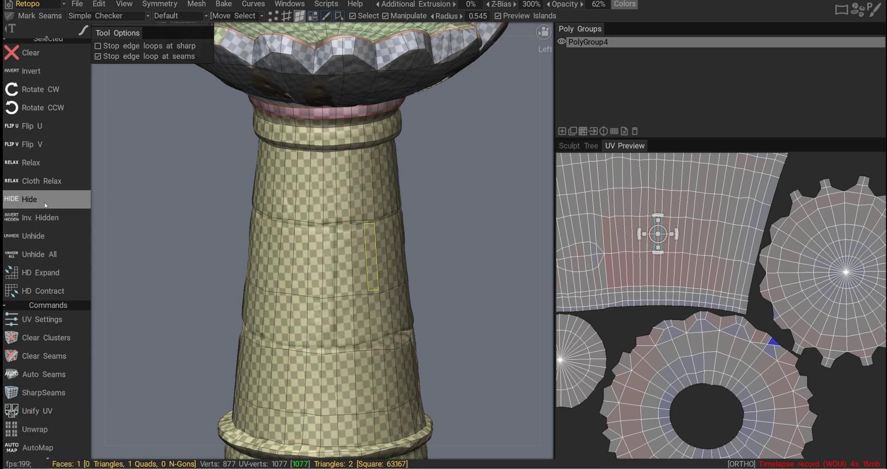
{"action": "left_click", "coordinate": [50, 204]}
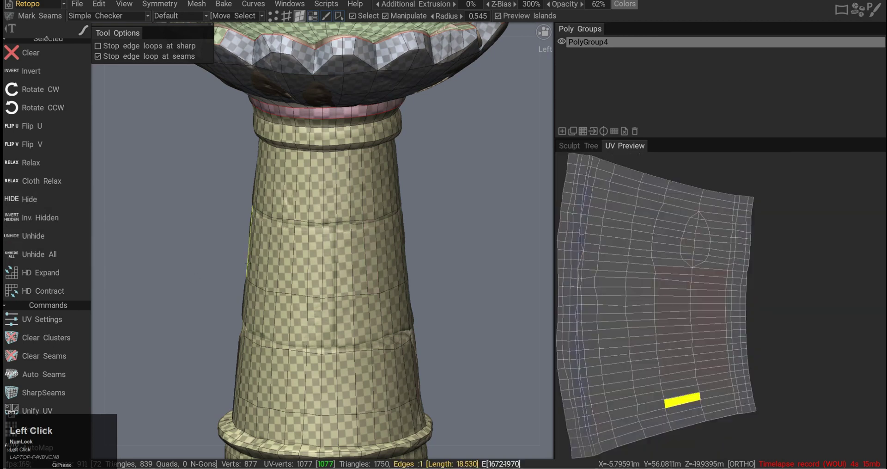
{"action": "left_click", "coordinate": [365, 248]}
{"action": "right_click", "coordinate": [433, 284]}
{"action": "left_click", "coordinate": [413, 271]}
{"action": "right_click", "coordinate": [365, 246]}
{"action": "middle_click", "coordinate": [370, 262]}
{"action": "right_click", "coordinate": [402, 272]}
{"action": "left_click", "coordinate": [384, 258]}
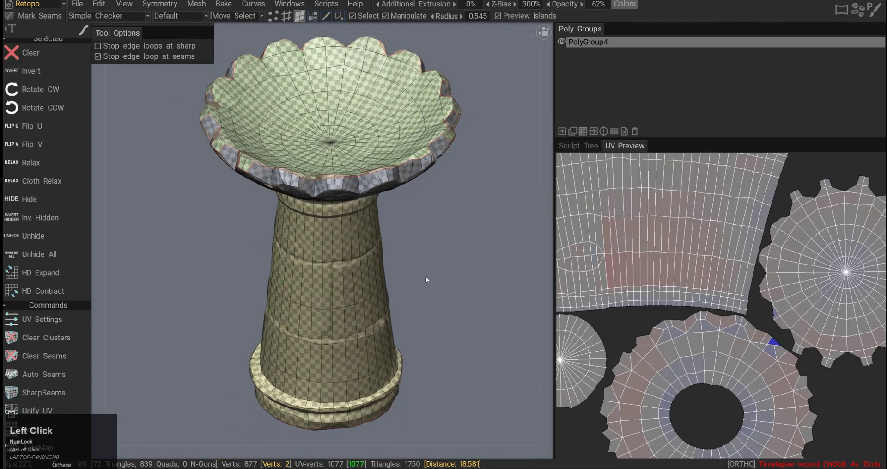